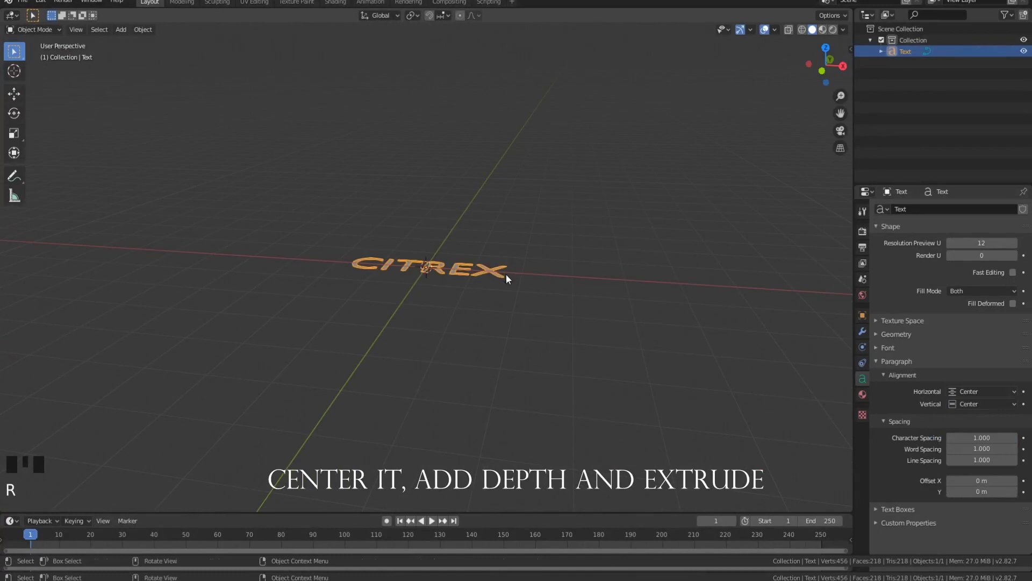
Give the REX text geometry an Extrude of 0.2 m and a Bevel Depth of 0.03 m.
scroll(up, 3)
drag(634, 283, 902, 338)
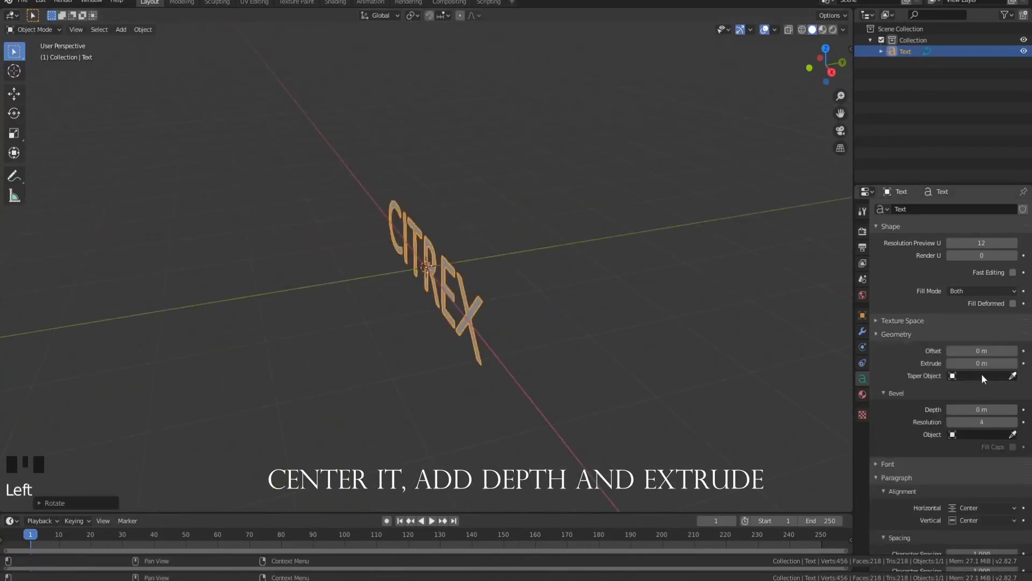
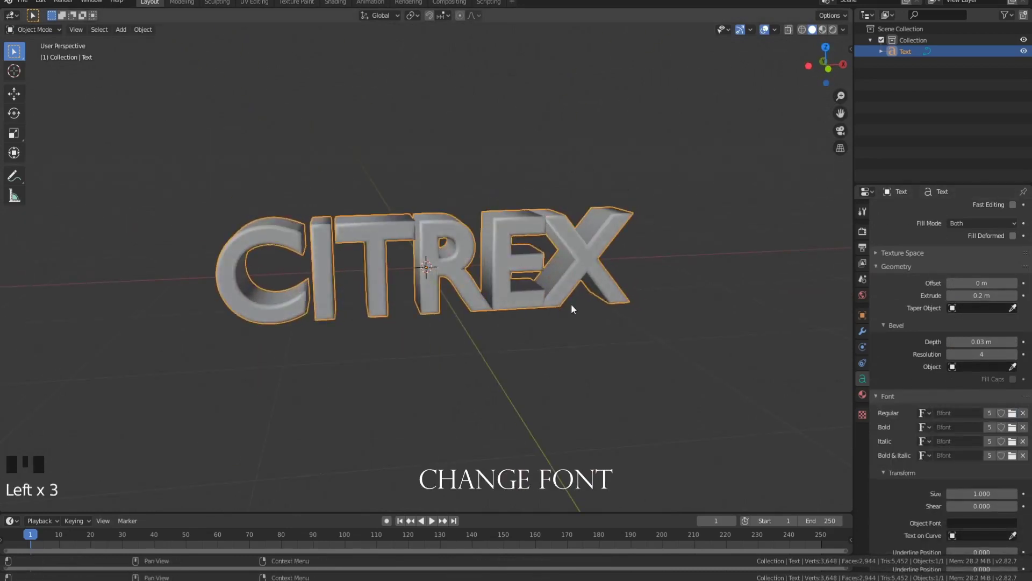
drag(415, 248, 557, 244)
click(557, 244)
scroll(down, 3)
scroll(up, 3)
drag(470, 230, 515, 241)
Create a new material for the text and make it fully metallic (Metallic 1).
key(KP_Decimal)
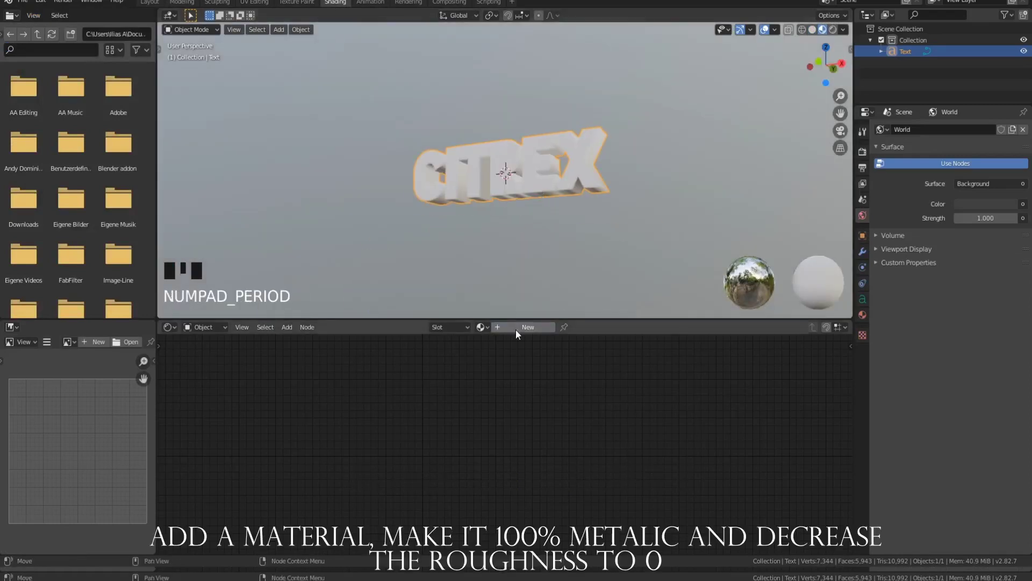
click(518, 331)
scroll(up, 3)
middle_click(567, 197)
drag(442, 422, 813, 29)
drag(848, 32, 798, 146)
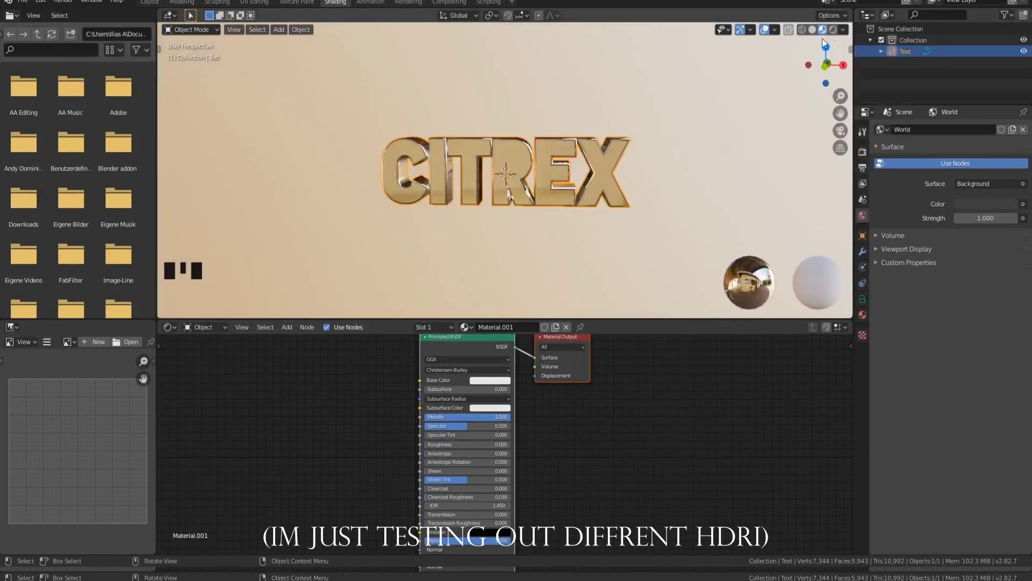
click(719, 181)
Drive Normal via a Noise Texture–ColorRamp–Bump chain and Roughness via the ramp, lightening its colors.
scroll(down, 3)
scroll(up, 3)
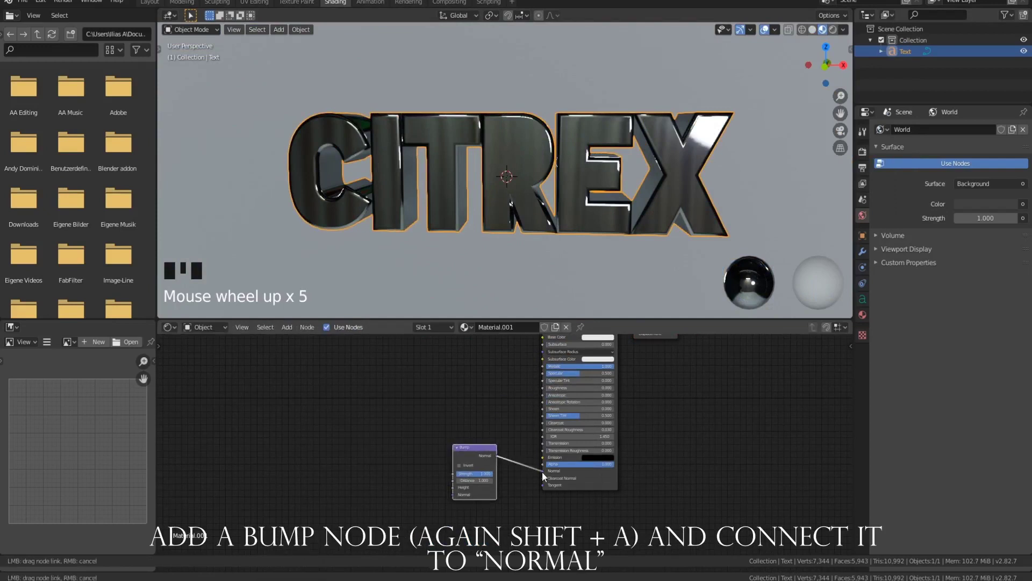
drag(365, 360, 550, 493)
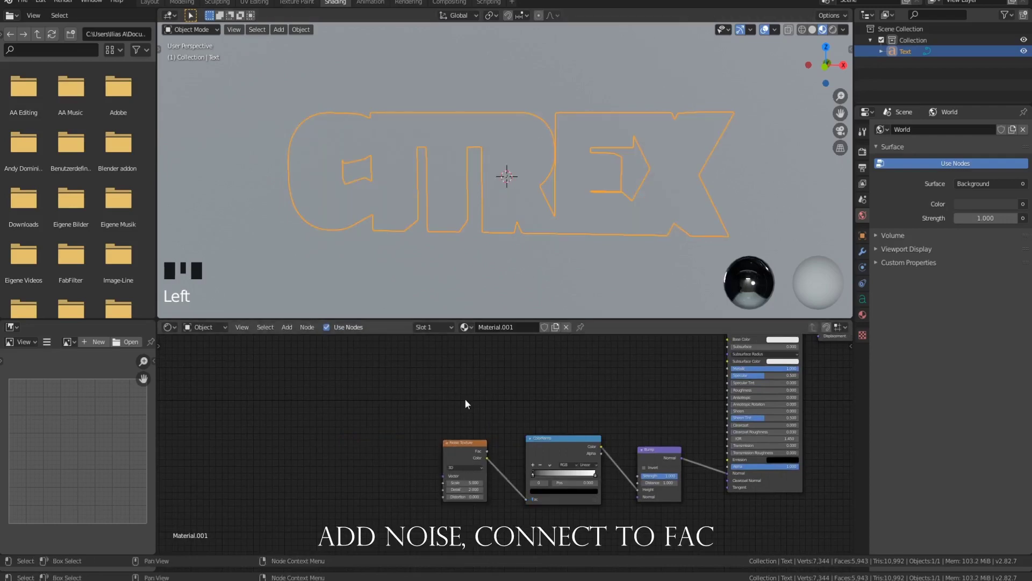
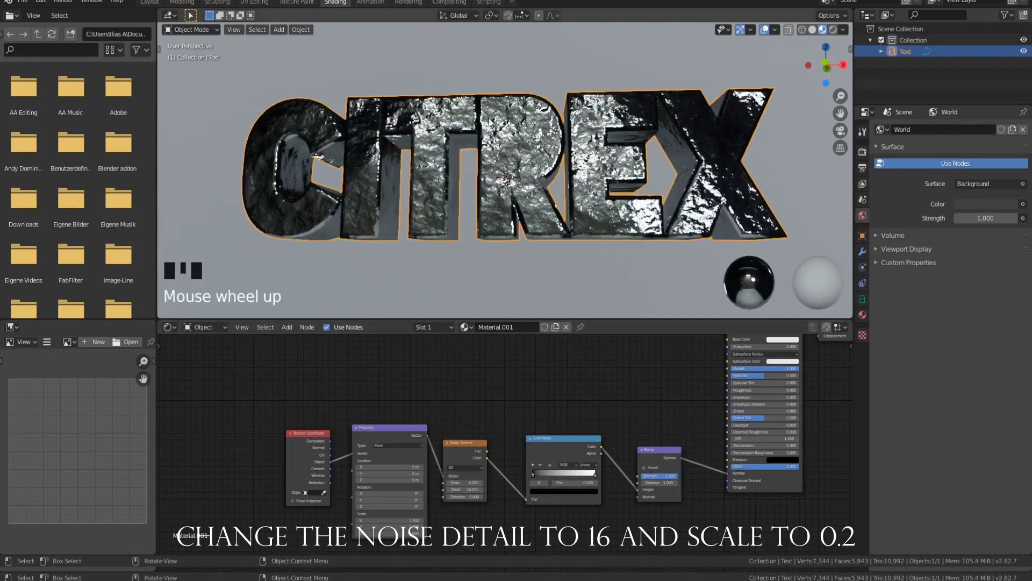
drag(579, 180, 580, 146)
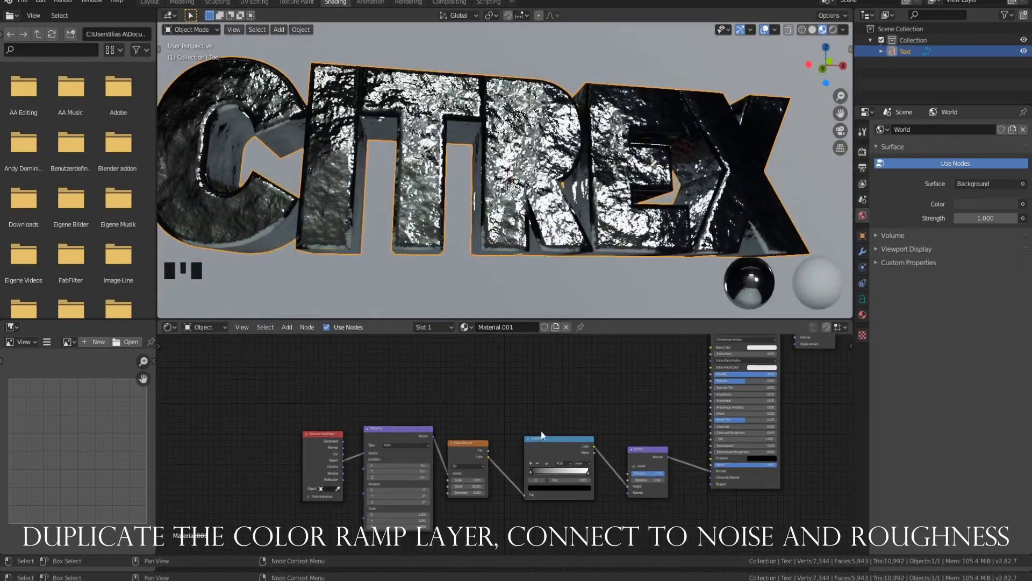
key(shift+d)
drag(509, 443, 646, 401)
drag(647, 401, 512, 441)
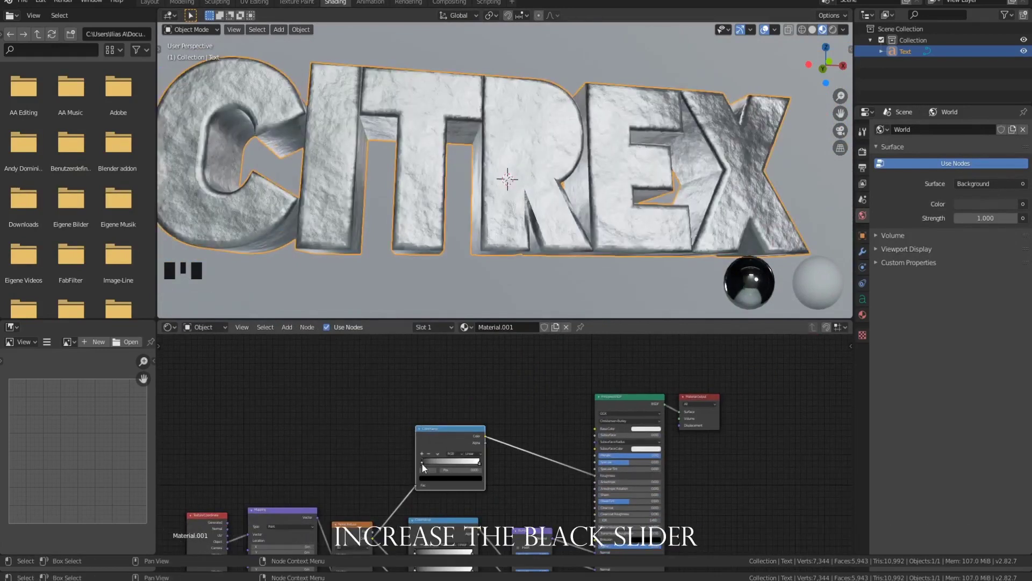
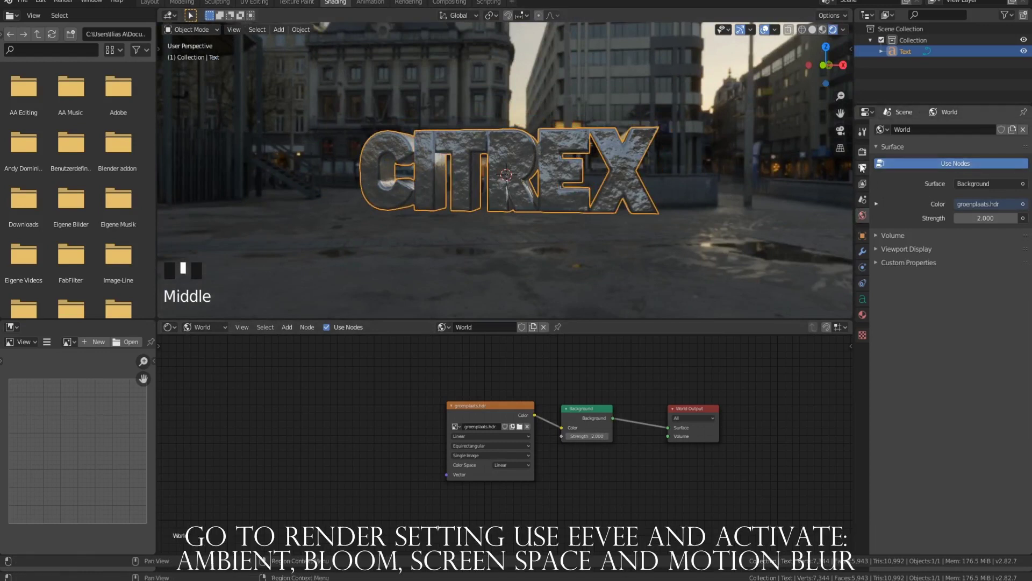
Enable Eevee ambient occlusion, bloom, screen space reflections, motion blur and Film Transparent.
click(891, 206)
click(967, 278)
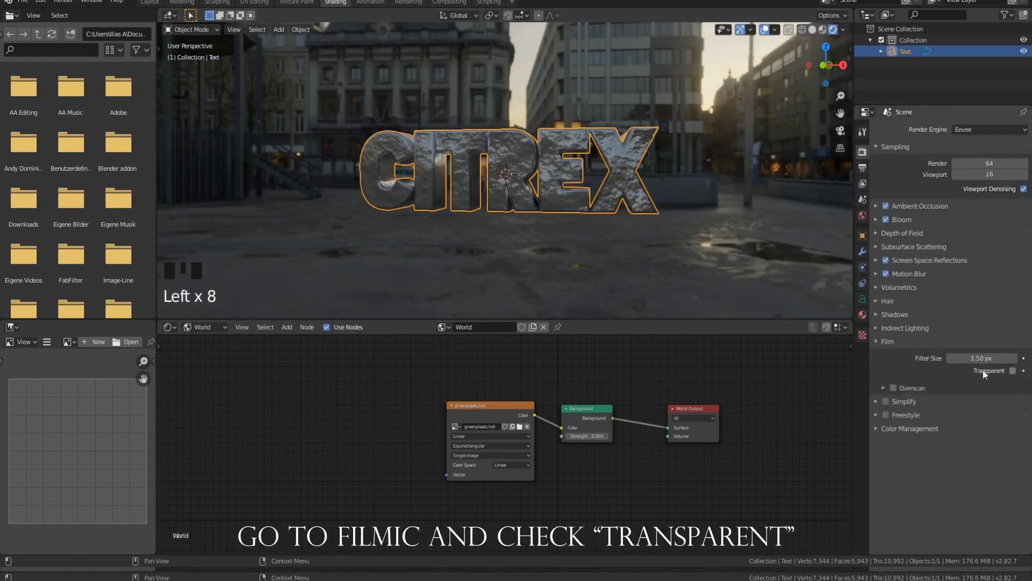
click(998, 375)
drag(536, 232, 156, 8)
click(156, 9)
middle_click(414, 270)
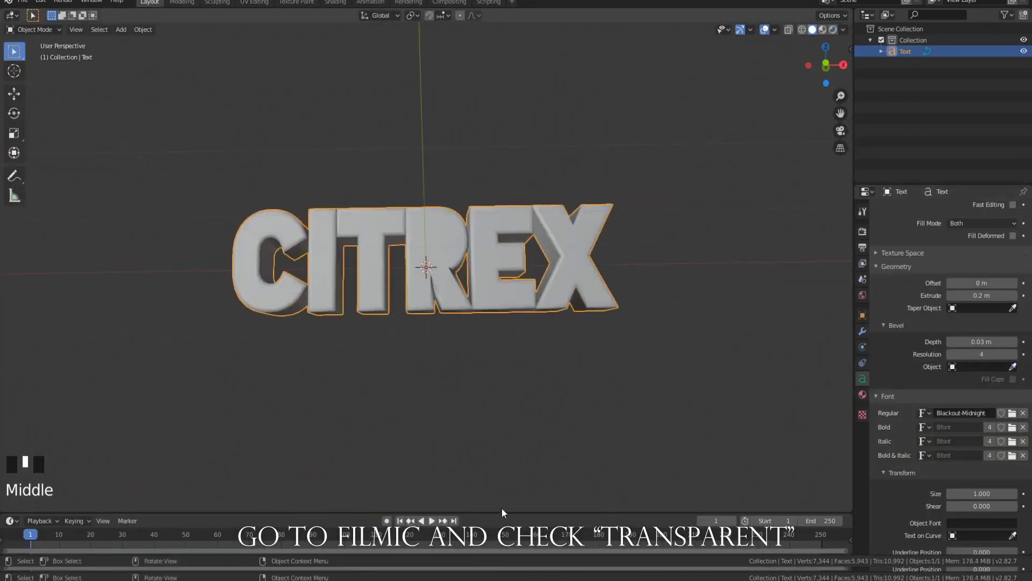
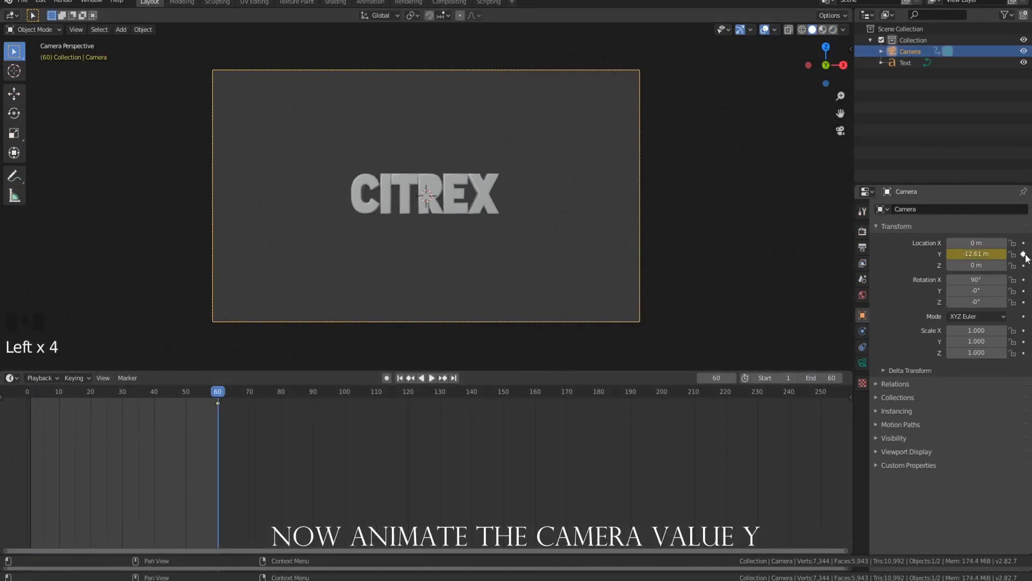
Keyframe the camera's Location Y at frames 1 and 60 of the animation.
drag(209, 394, 1012, 260)
drag(79, 394, 454, 452)
key(v)
click(439, 414)
click(475, 492)
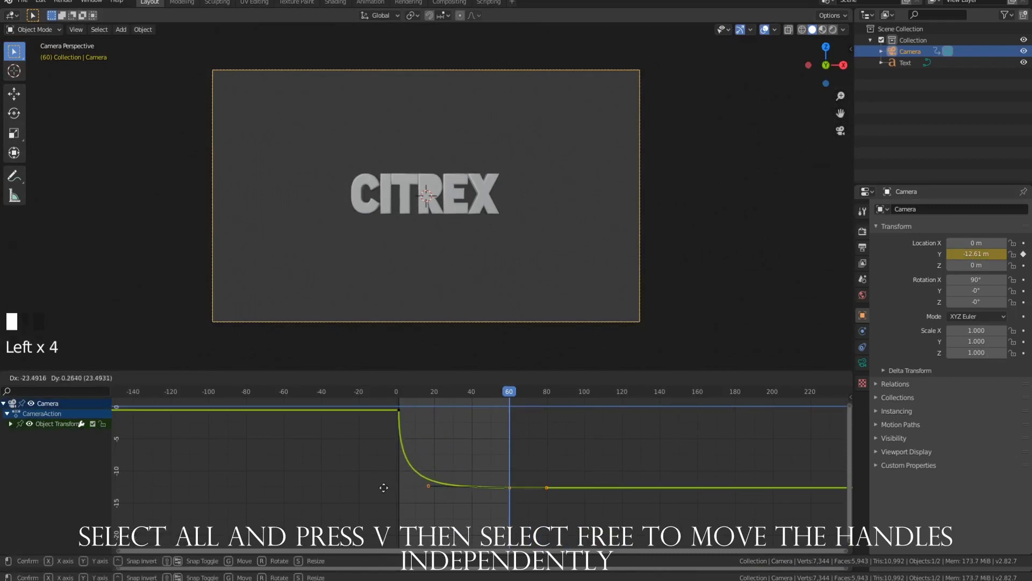
Reshape the camera's Y curve easing in the Graph Editor using Free handles.
key(space)
drag(542, 479, 507, 500)
click(426, 492)
key(space)
click(508, 402)
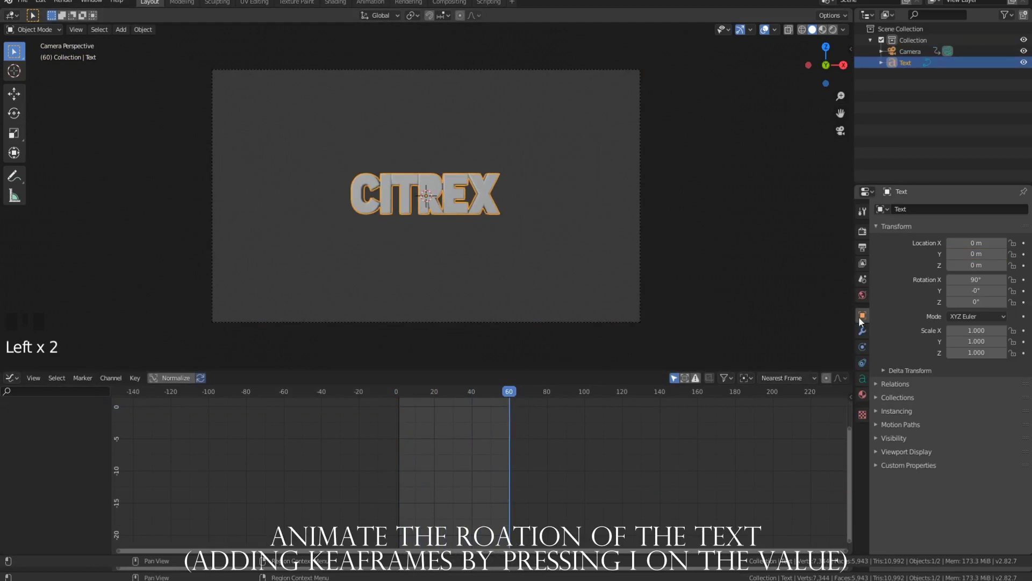
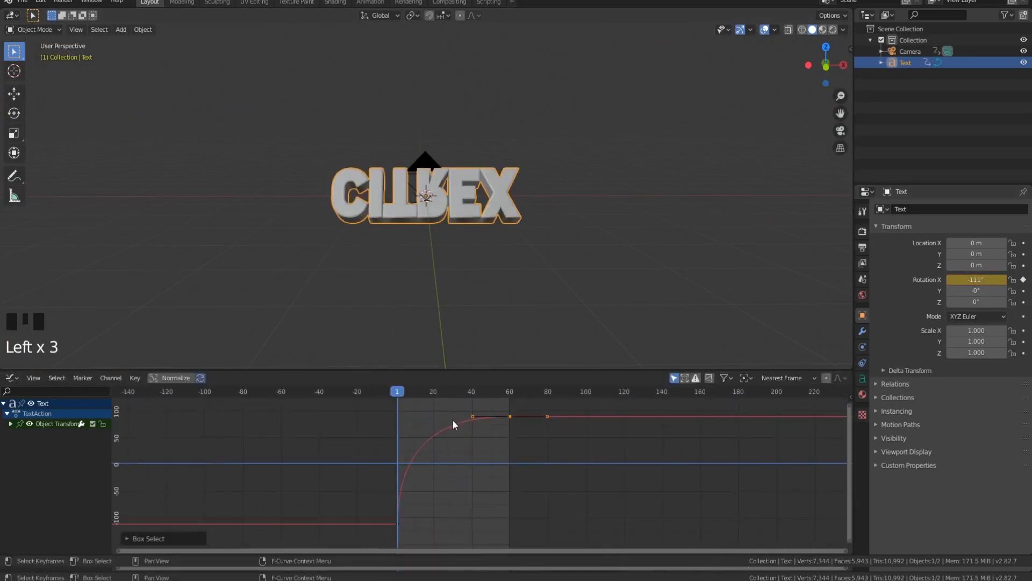
Keyframe the text's Rotation X at different frames so it swings in, and play it back.
click(474, 421)
key(space)
key(KP_0)
scroll(up, 3)
scroll(down, 3)
click(830, 39)
click(607, 471)
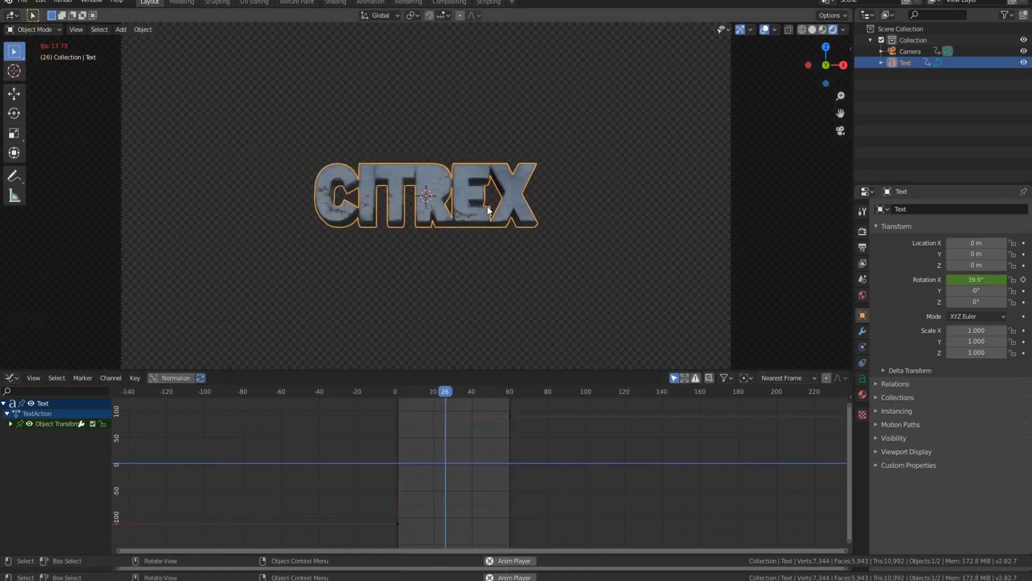
key(space)
click(361, 46)
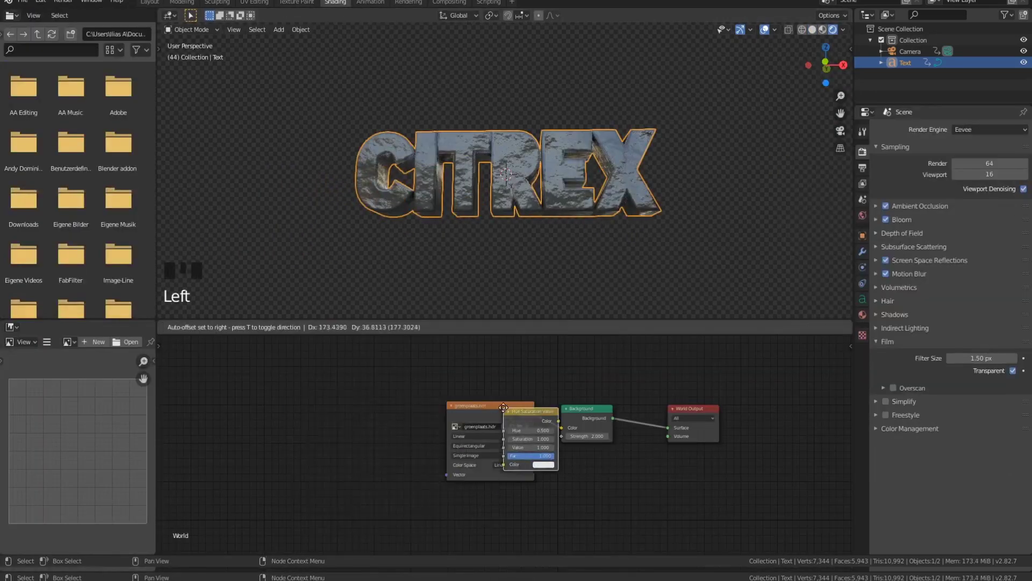
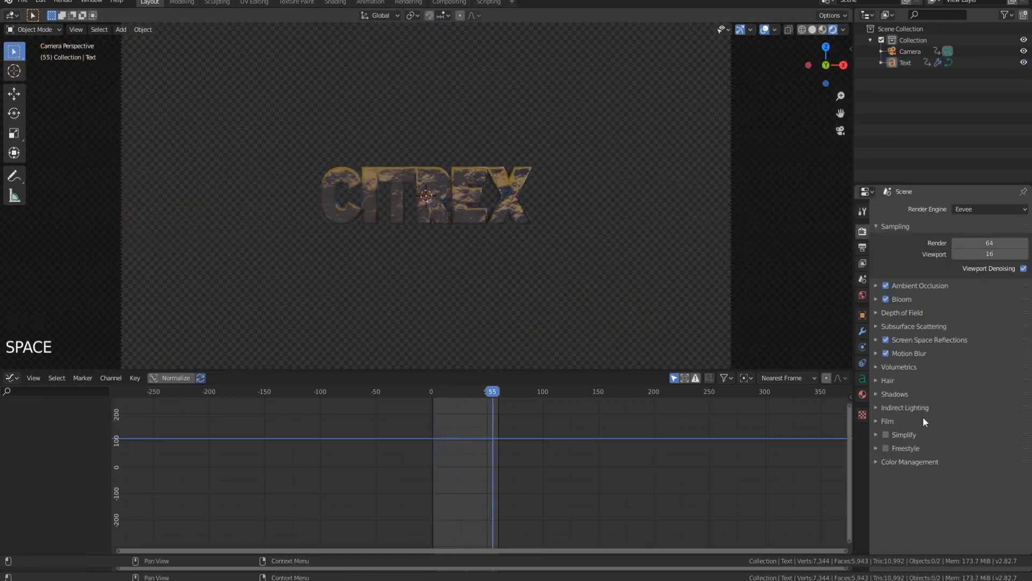
Set output to 1920×1080 at 30 fps, 16-bit RGBA PNG, saved to a Blender Text documents folder.
click(972, 494)
key(space)
key(space)
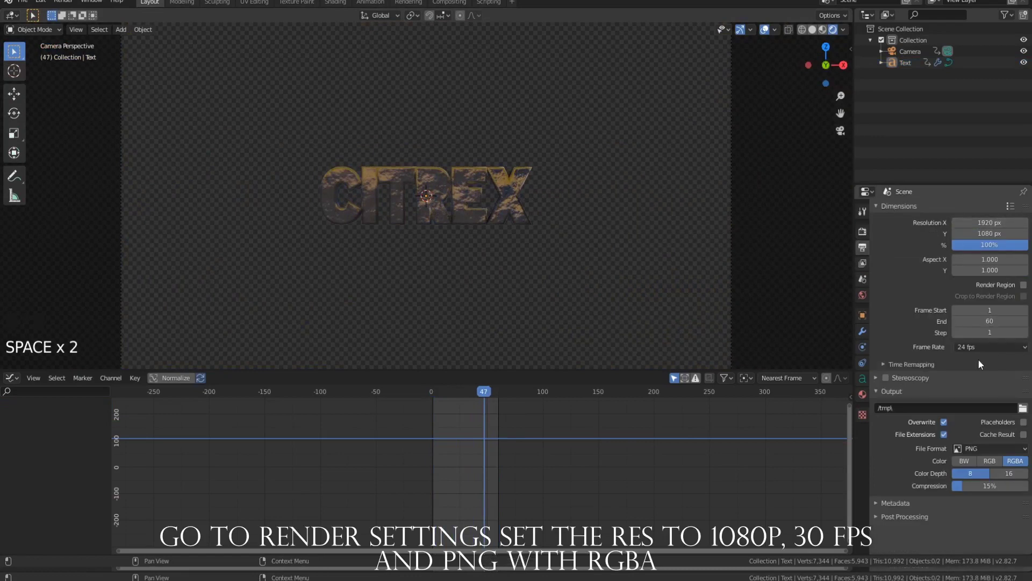
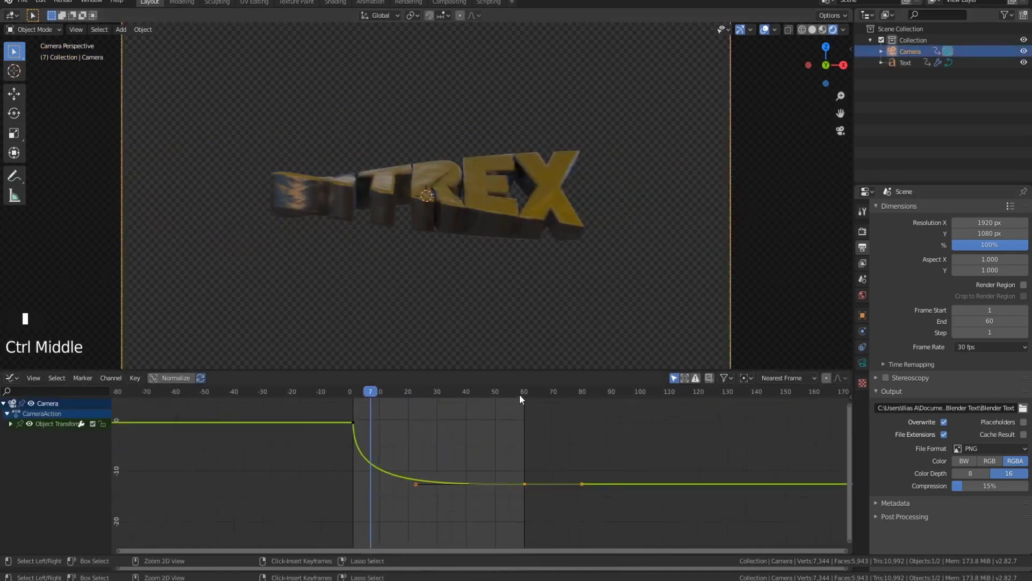
Play the REX animation through frame 60 to check it from the camera.
click(423, 488)
click(359, 488)
key(space)
key(space)
click(514, 210)
middle_click(535, 433)
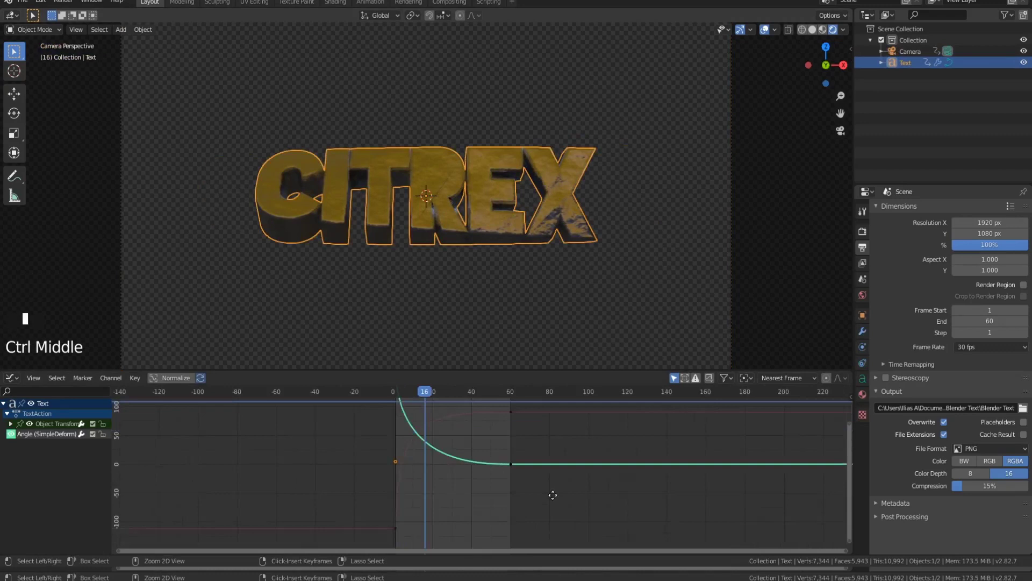